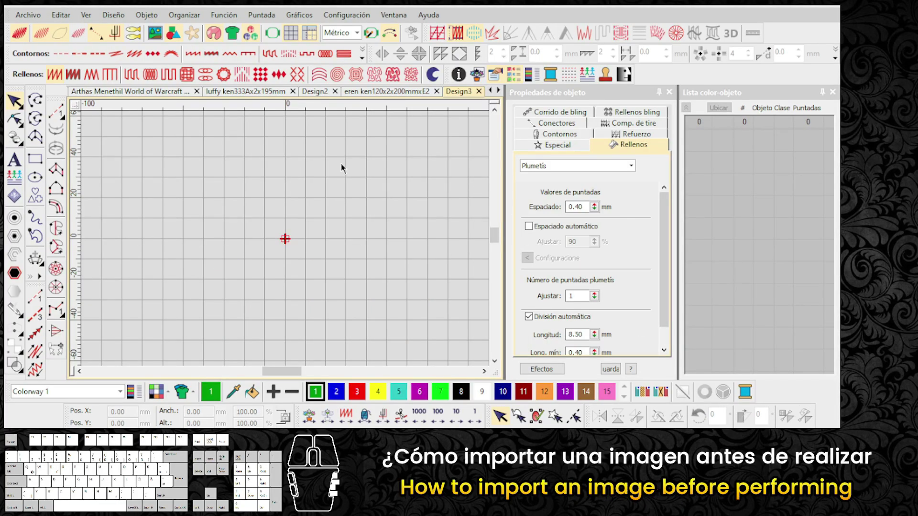
Start importing a graphic from the Gráficos menu, reaching the import dialog.
click(343, 167)
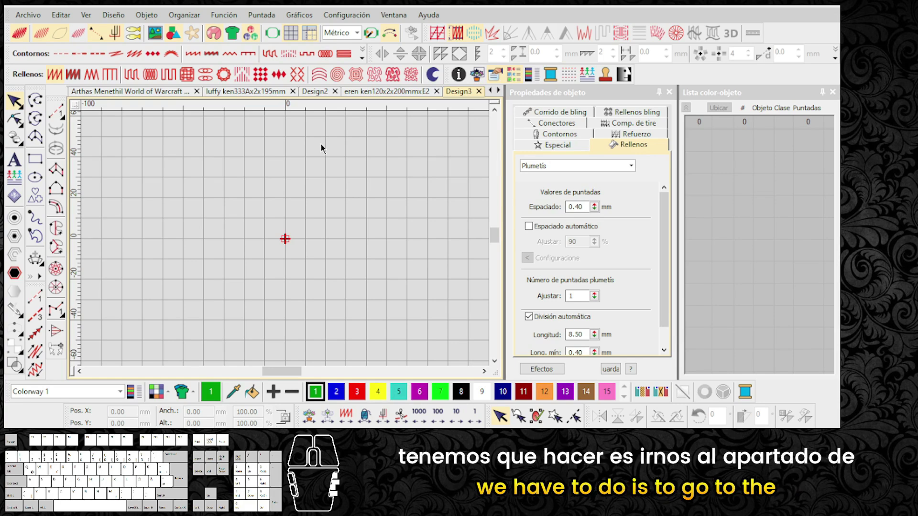
click(312, 18)
On the Desktop, show all graphic file types and import the portrait JPG onto Design3.
click(326, 36)
click(57, 156)
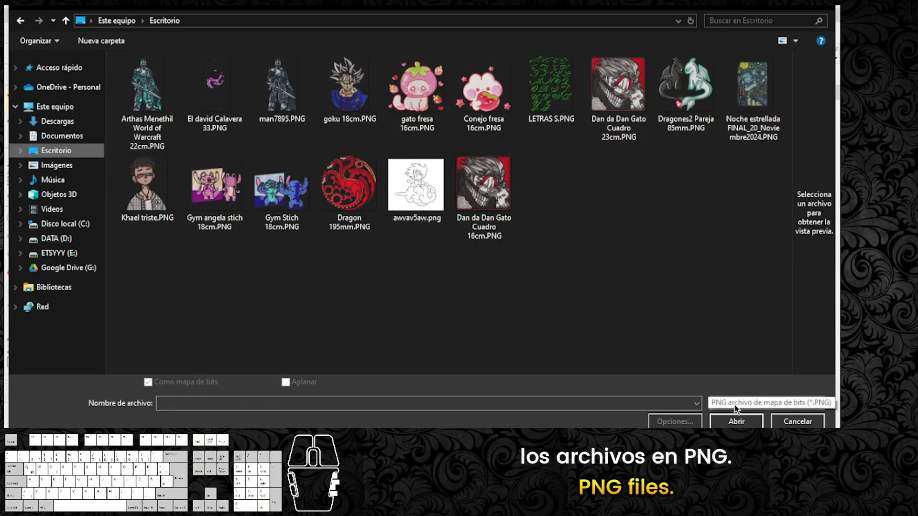
click(737, 408)
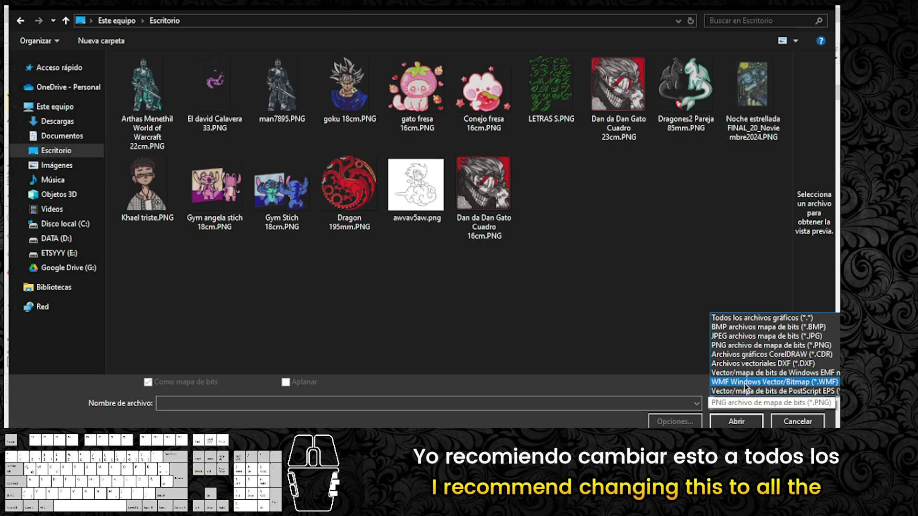
click(750, 319)
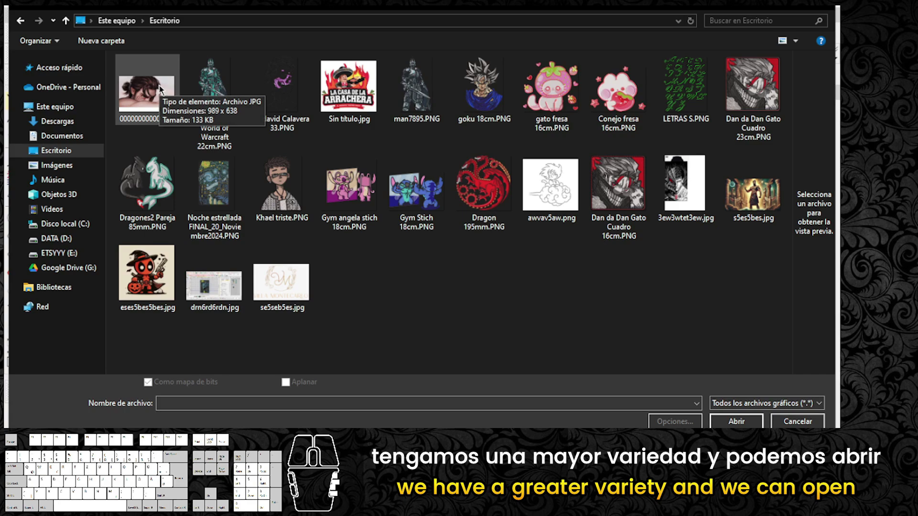
click(161, 89)
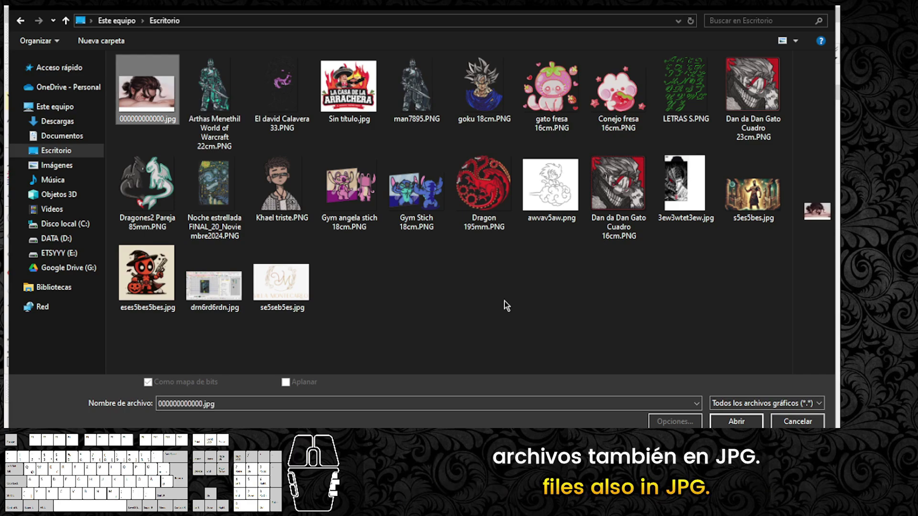
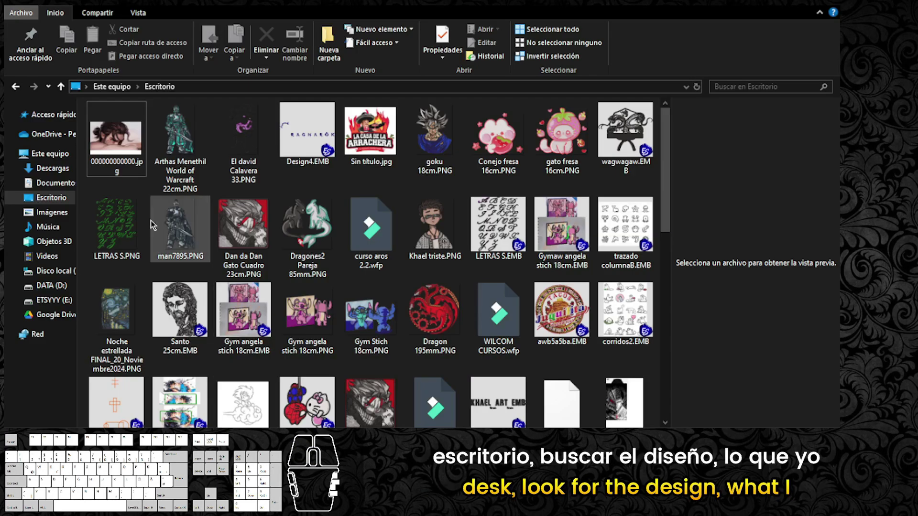
In File Explorer, bring up the portrait JPG's context menu to open it with another app.
click(51, 204)
click(117, 151)
right_click(118, 151)
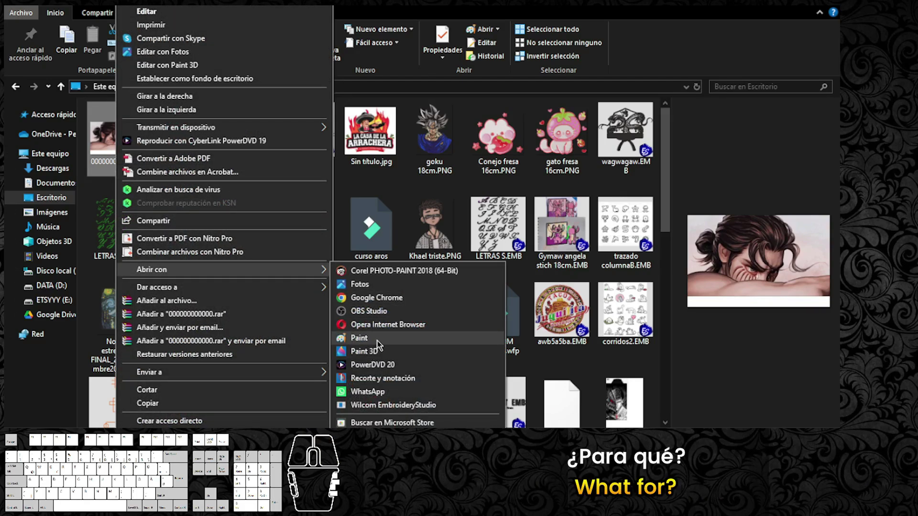
In Paint, crop the portrait to the selected area, removing the bottom white band.
click(378, 344)
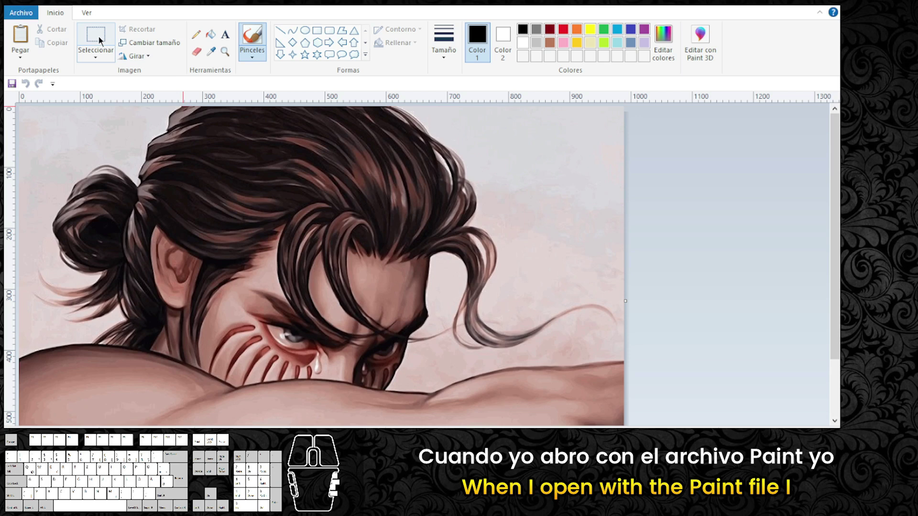
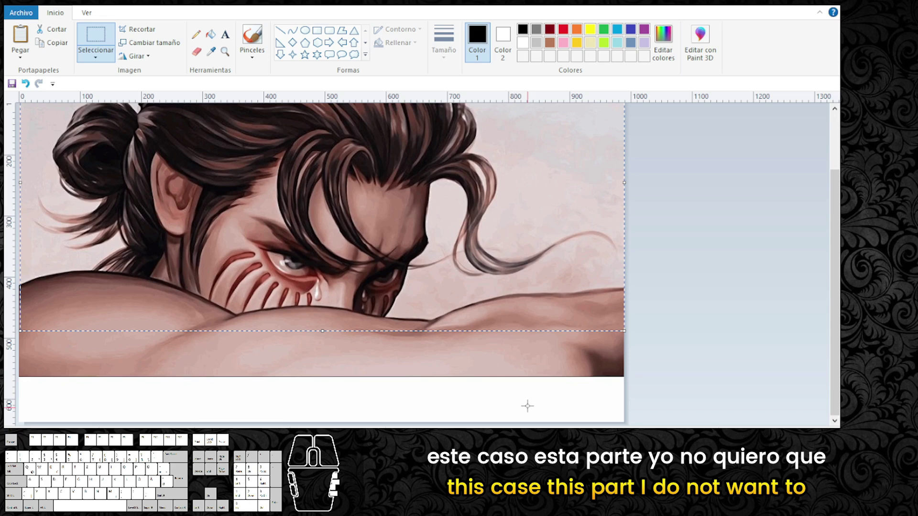
click(523, 402)
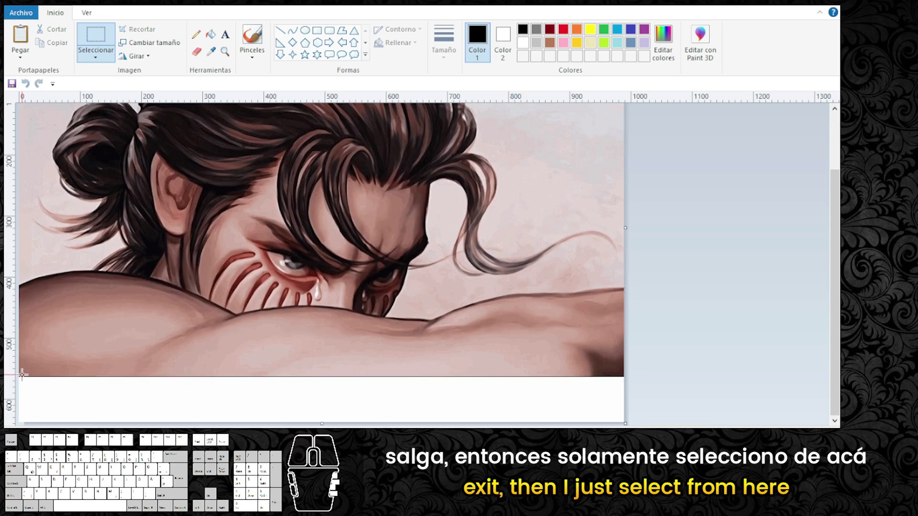
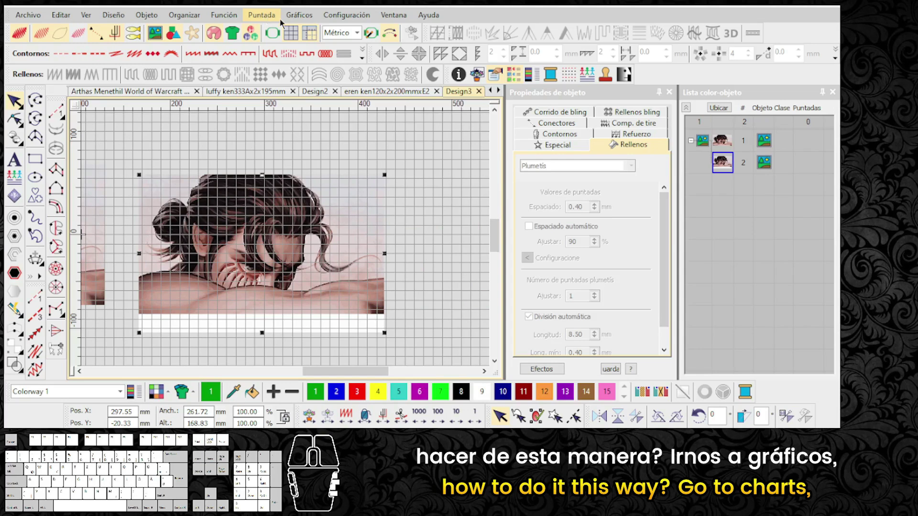
Crop the second portrait bitmap with a rectangle from Recortar mapa de bits, cutting off the white band.
click(294, 22)
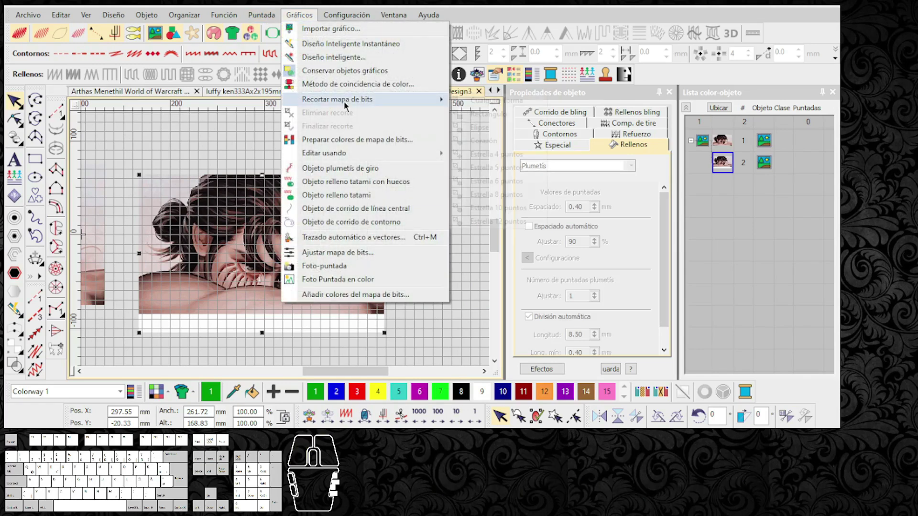
click(350, 104)
click(481, 114)
drag(144, 181, 387, 312)
click(425, 307)
drag(338, 274, 330, 244)
scroll(up, 3)
scroll(up, 3)
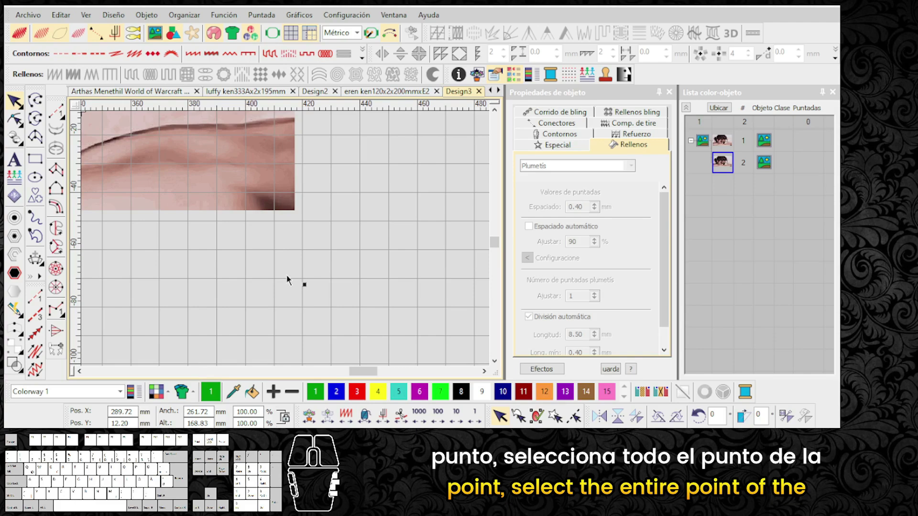
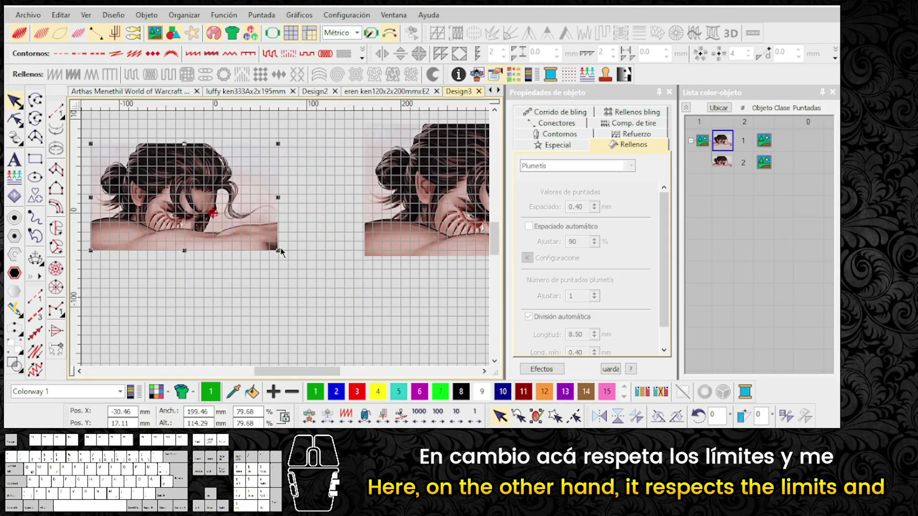
Zoom out to compare both cropped portrait copies and paste a copy on the canvas.
click(315, 285)
scroll(down, 3)
key(0)
scroll(down, 3)
drag(449, 302, 348, 249)
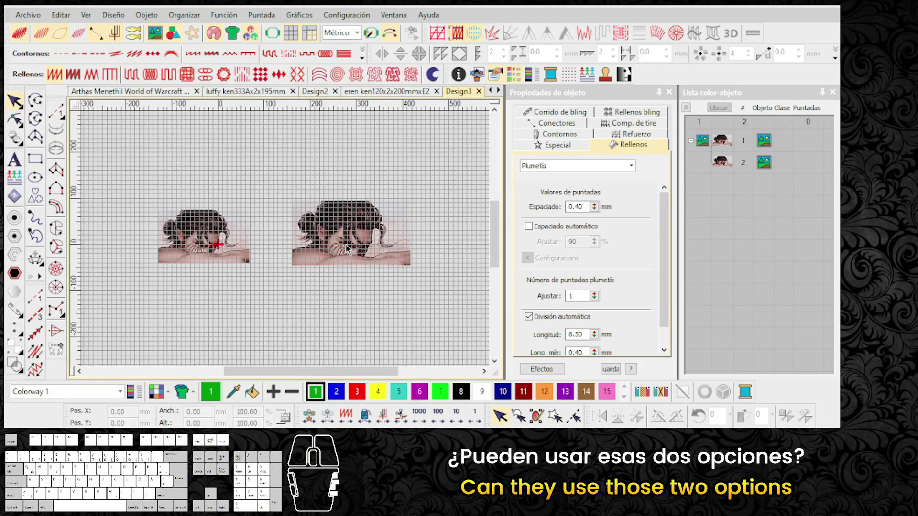
click(237, 236)
key(ctrl+v)
Paste the trimmed portrait into the eren design beneath the finished embroidery, about 199 × 114 mm.
click(406, 96)
key(ctrl+v)
scroll(down, 3)
drag(121, 196, 151, 198)
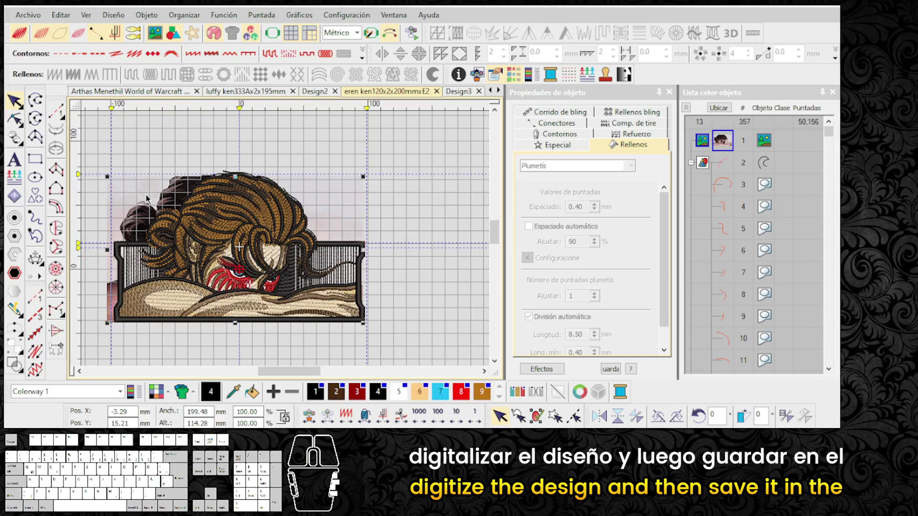
click(140, 197)
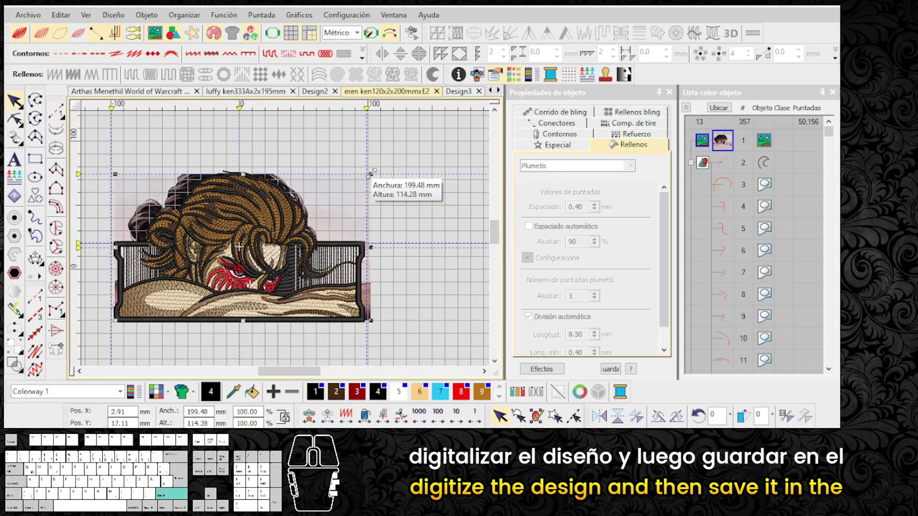